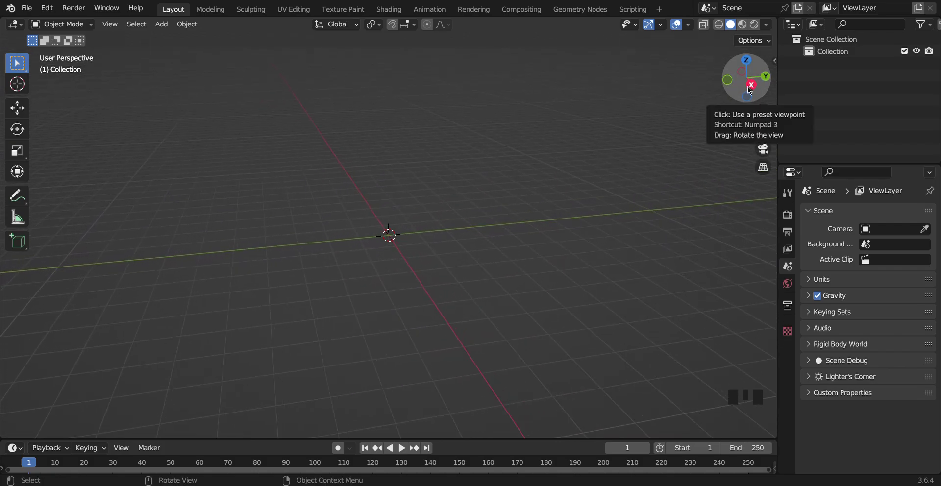
Add a plane and scale it up into a large flat ground surface.
{"action": "key", "text": "shift+a"}
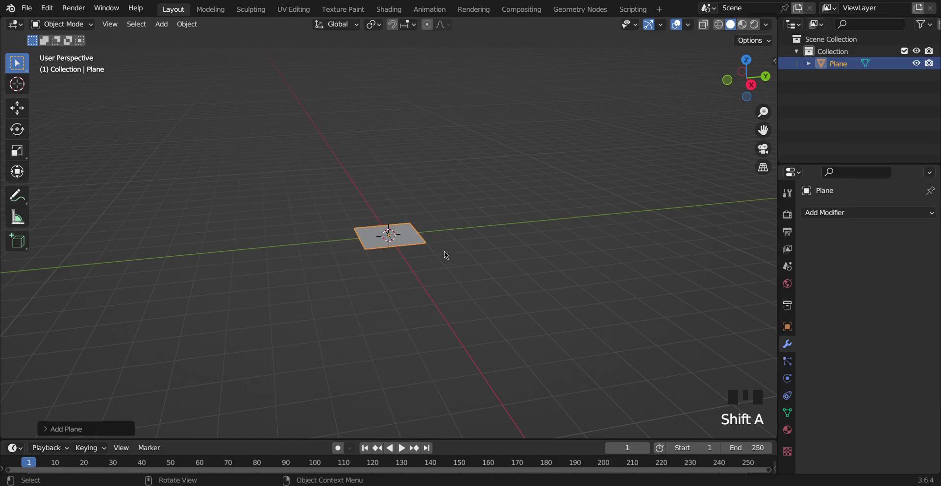
{"action": "key", "text": "s"}
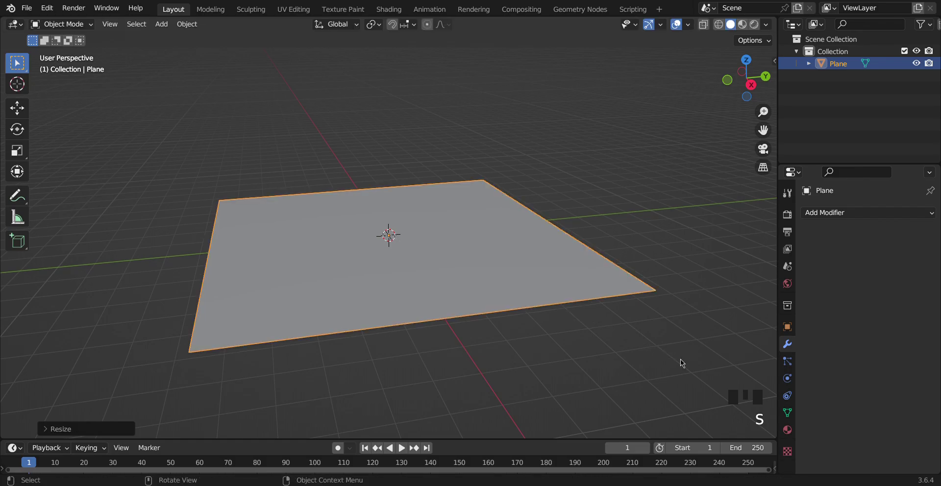
{"action": "left_click", "coordinate": [749, 63]}
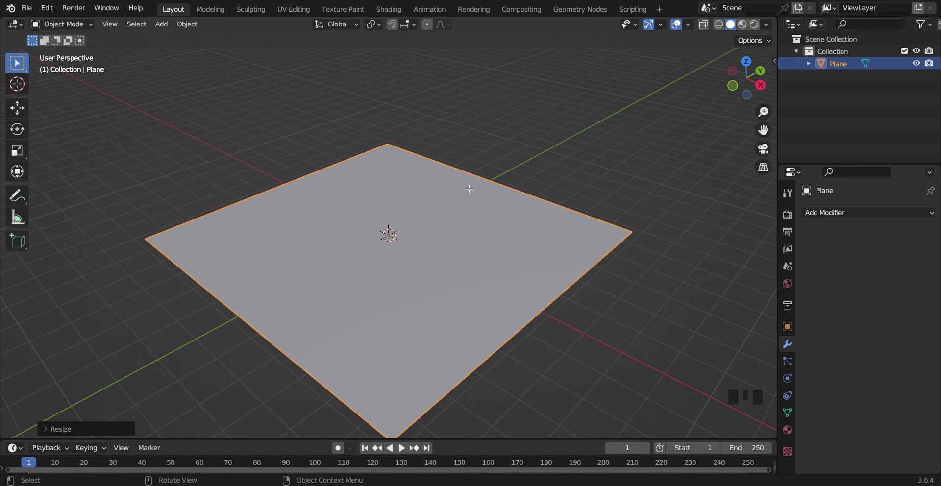
Switch the plane into Edit Mode with all vertices selected.
{"action": "key", "text": "Tab"}
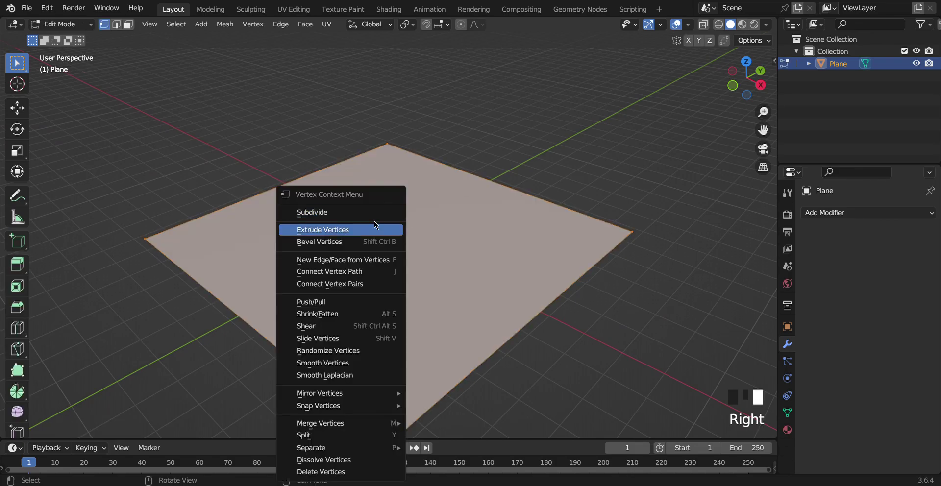
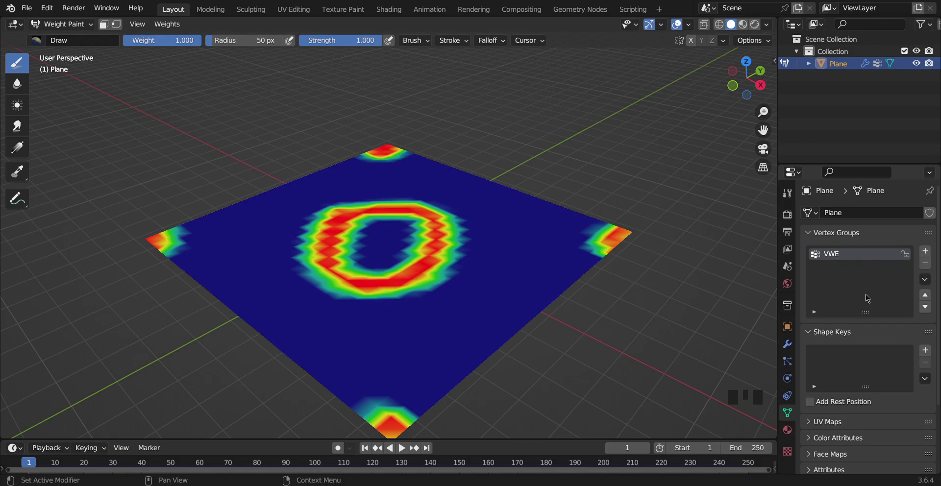
Add a Cloth modifier, preview playback, return to frame 1 and show the Physics settings.
{"action": "left_click", "coordinate": [789, 346]}
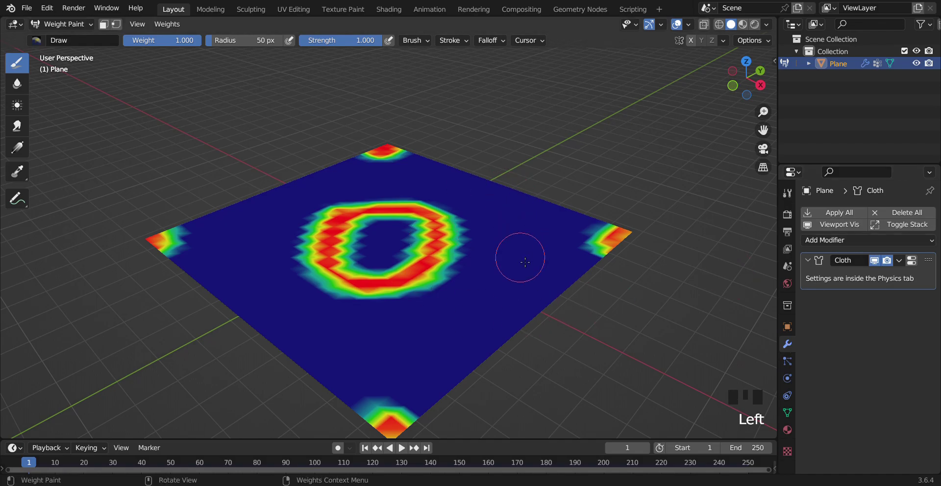
{"action": "key", "text": "space"}
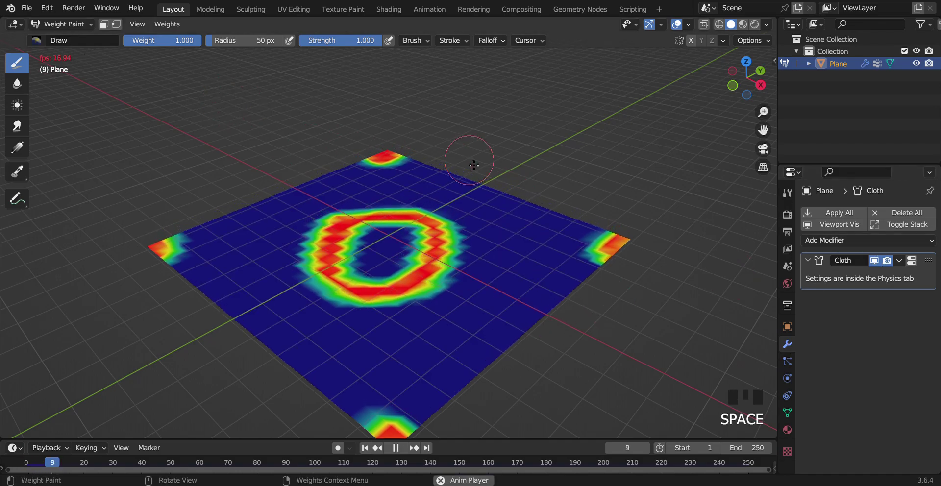
{"action": "key", "text": "space"}
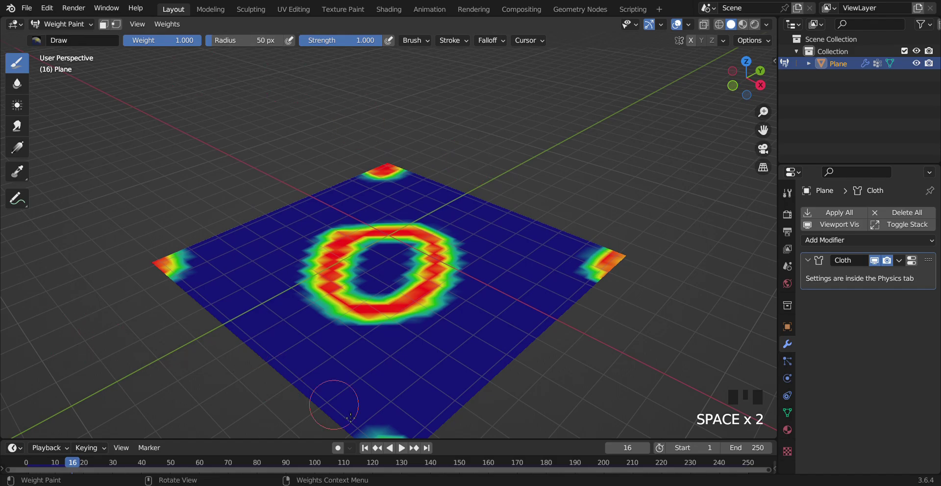
{"action": "left_click_drag", "start_coordinate": [365, 454], "coordinate": [792, 371]}
{"action": "left_click", "coordinate": [788, 398]}
Bring up the cloth's stiffness and damping settings in the Physics panel.
{"action": "left_click", "coordinate": [787, 389]}
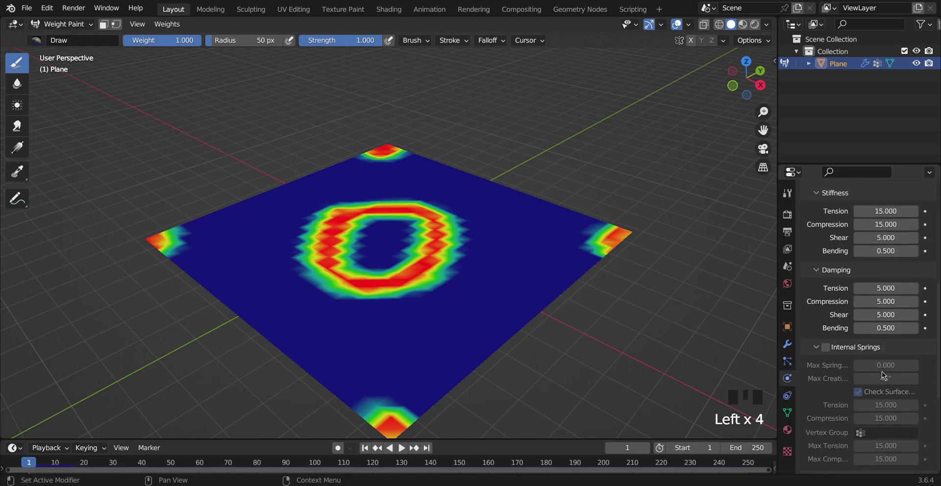
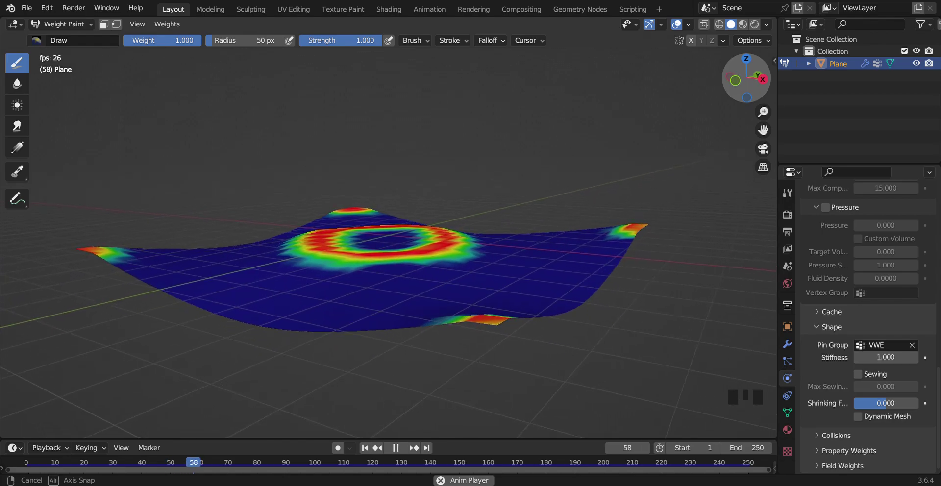
Return to Object Mode and orbit to watch the pinned cloth drape from other sides.
{"action": "left_click", "coordinate": [790, 345]}
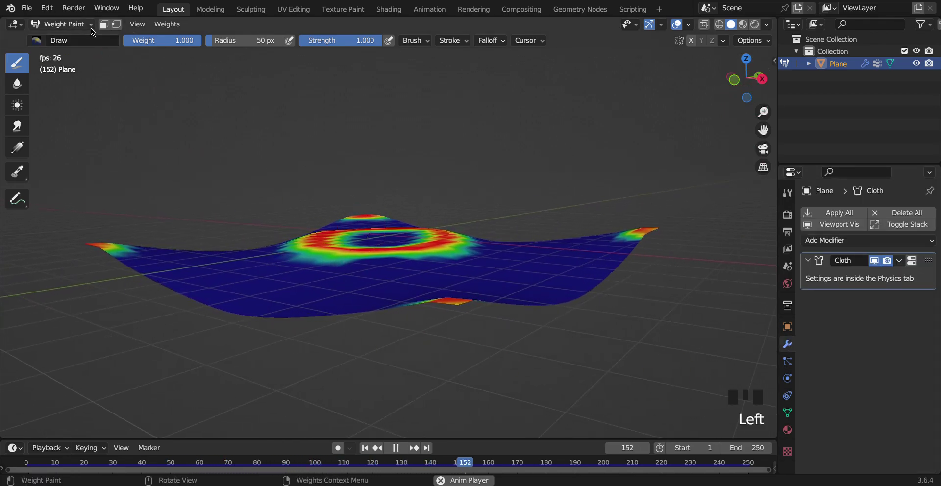
{"action": "left_click_drag", "start_coordinate": [72, 26], "coordinate": [82, 31]}
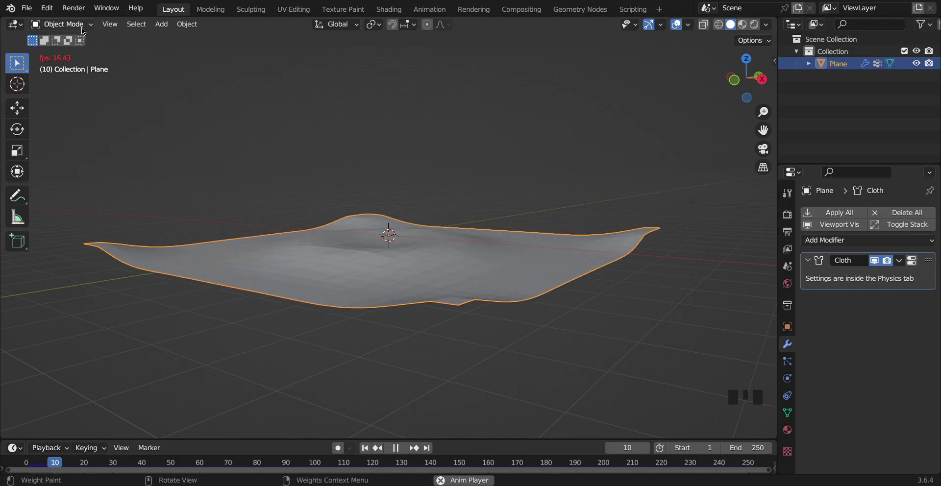
{"action": "left_click_drag", "start_coordinate": [83, 31], "coordinate": [82, 31]}
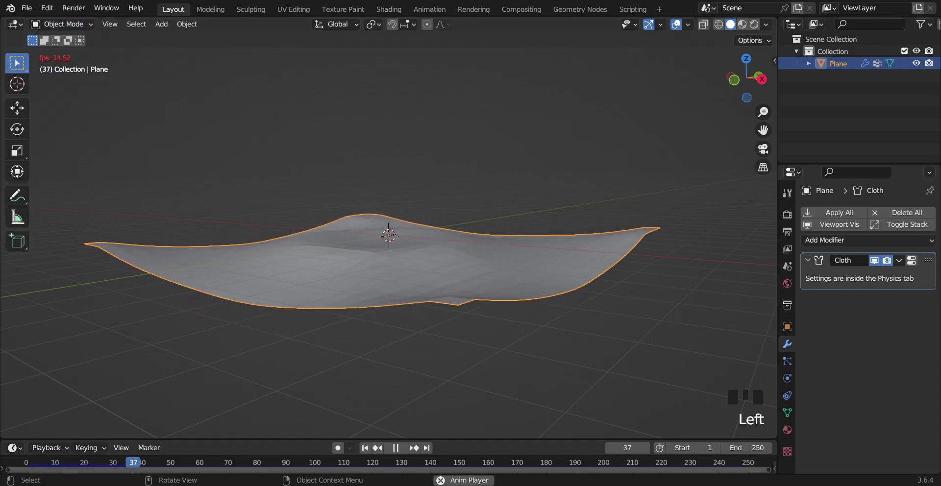
{"action": "left_click_drag", "start_coordinate": [768, 32], "coordinate": [760, 116]}
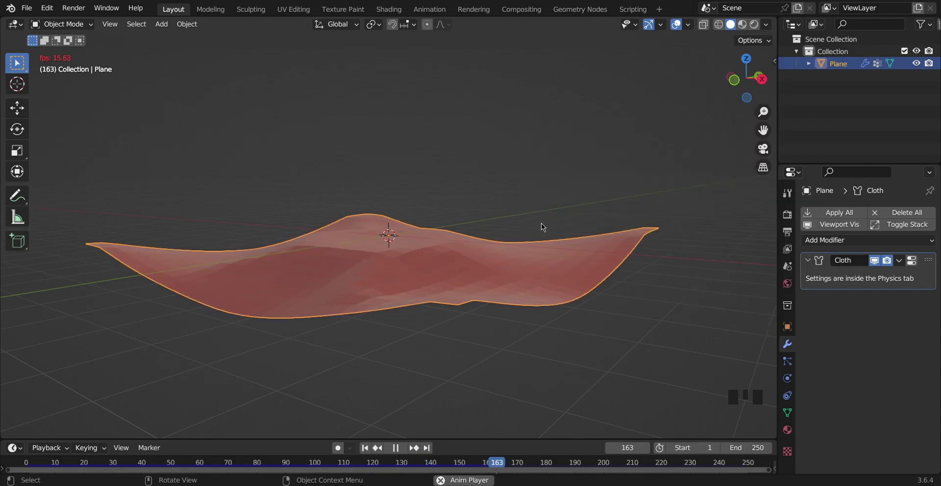
{"action": "left_click", "coordinate": [748, 101]}
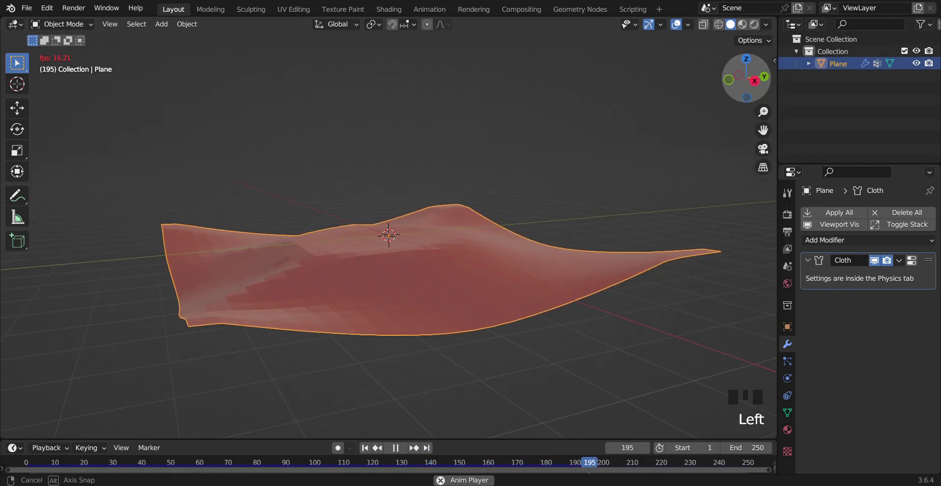
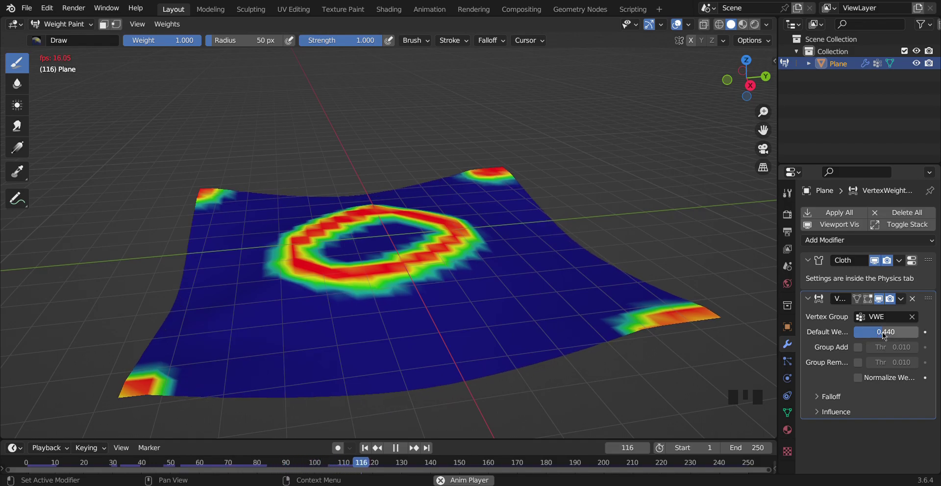
Enable On Cage display so the weight edits show while painting.
{"action": "left_click", "coordinate": [871, 296]}
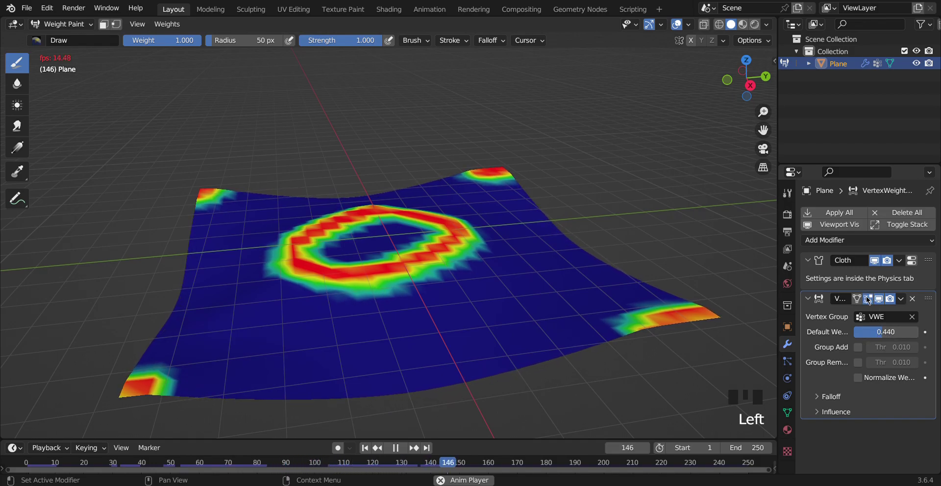
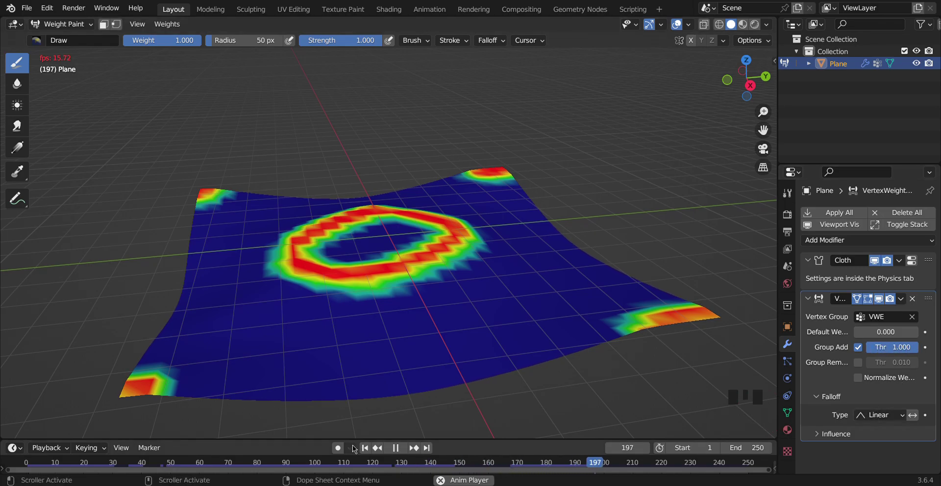
Scrub the timeline back to the start while the modifier settings stay open.
{"action": "left_click_drag", "start_coordinate": [364, 452], "coordinate": [810, 419]}
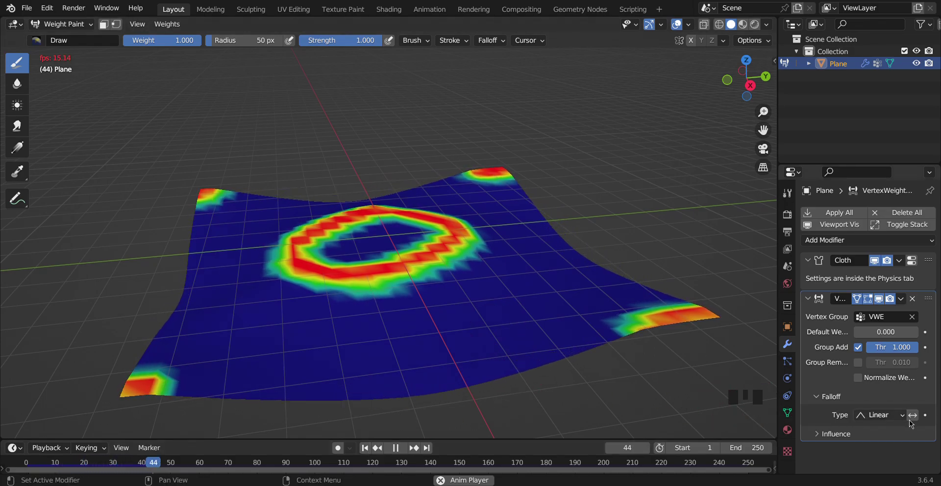
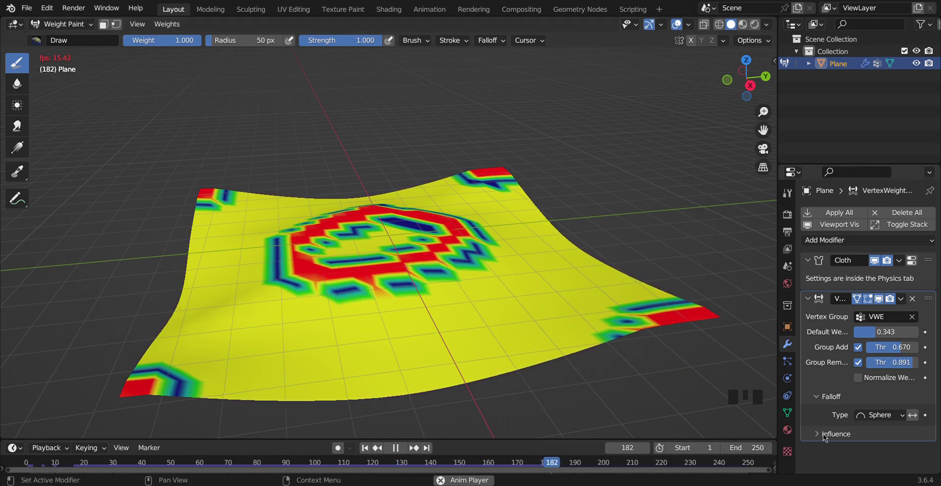
Try then clear the Mask Vertex Group and set Falloff Type to Custom Curve.
{"action": "left_click_drag", "start_coordinate": [824, 440], "coordinate": [875, 463]}
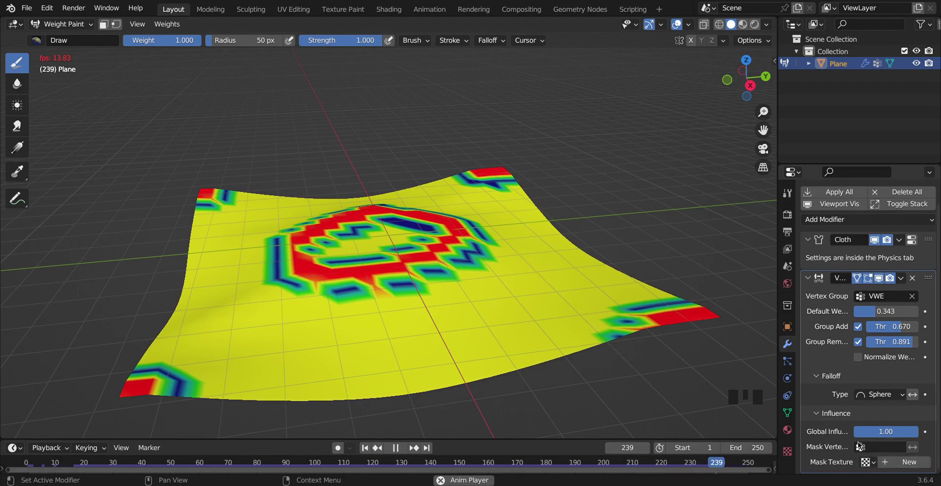
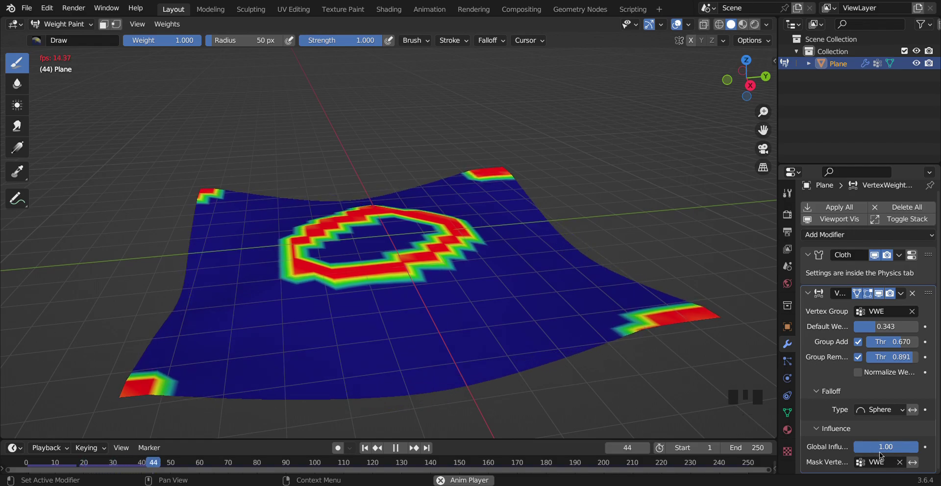
{"action": "left_click", "coordinate": [903, 468]}
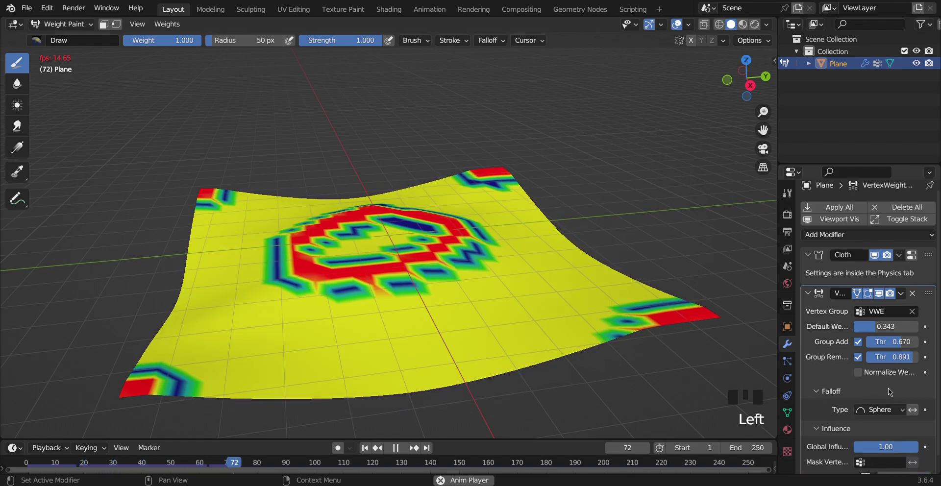
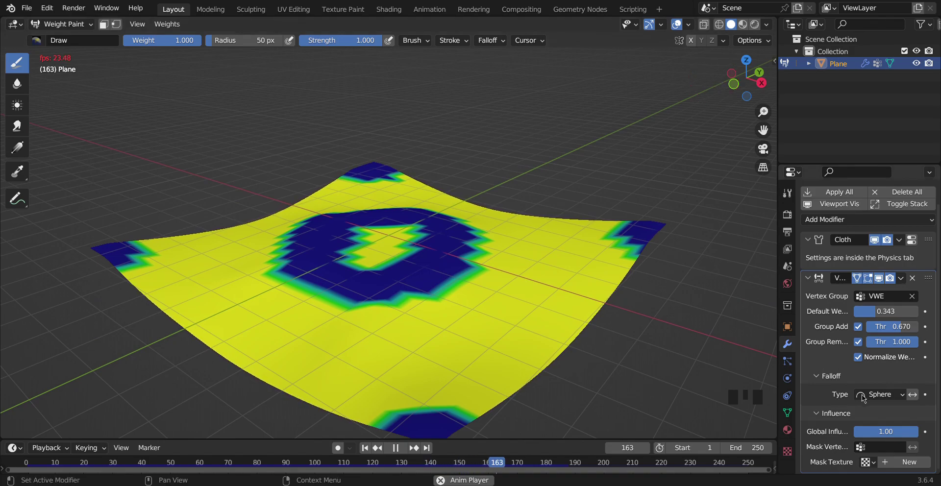
{"action": "left_click_drag", "start_coordinate": [875, 399], "coordinate": [857, 369]}
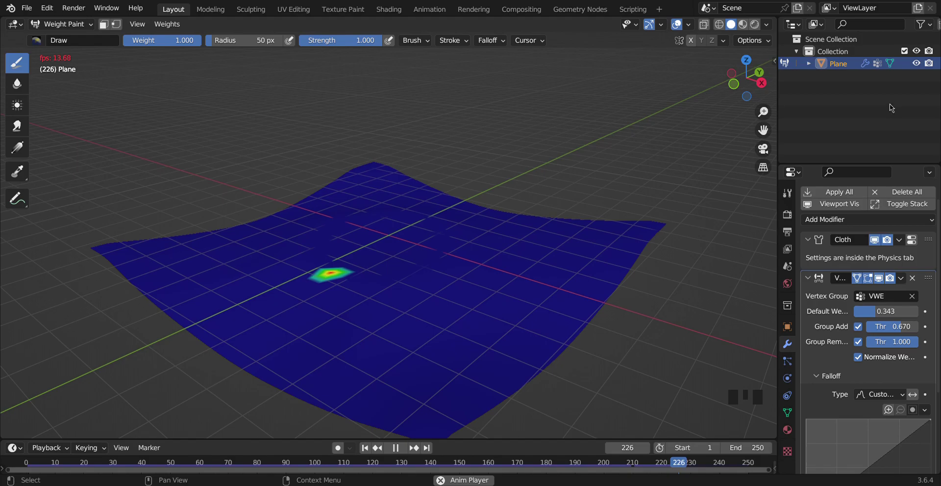